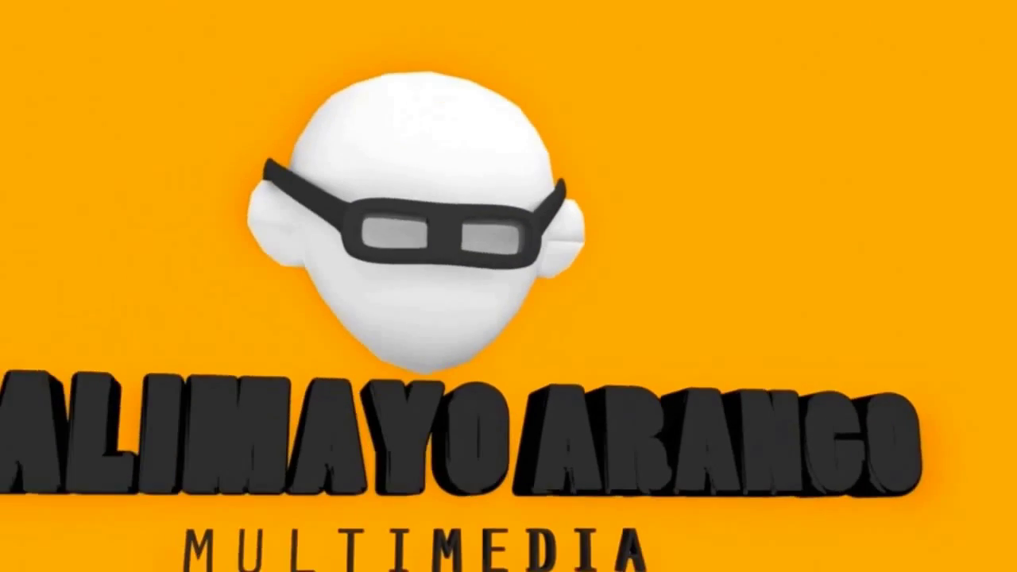
Show the rigged character with hoodie, shirt and metarig bones in Pose Mode after the intro.
key(a)
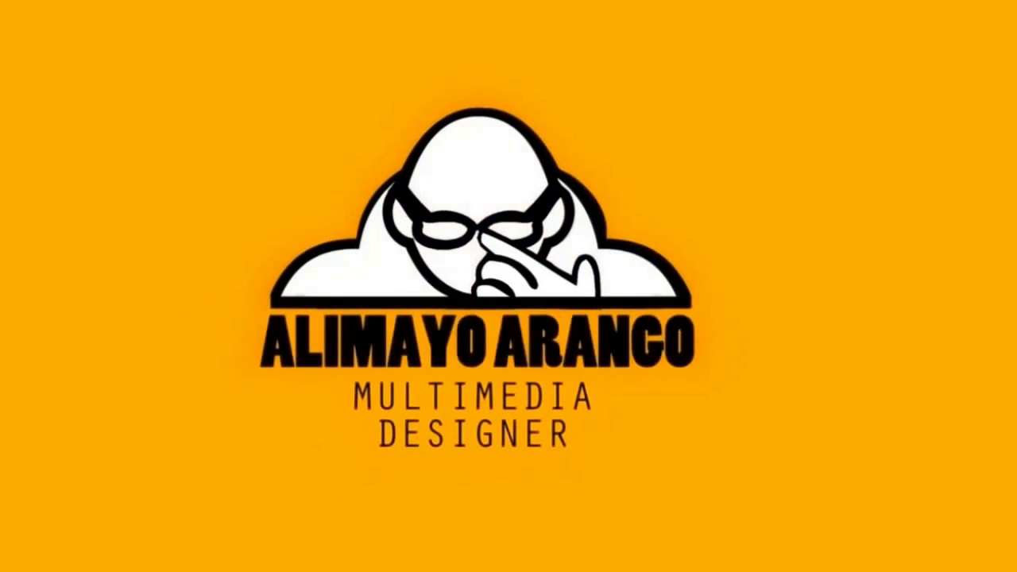
key(ctrl+z)
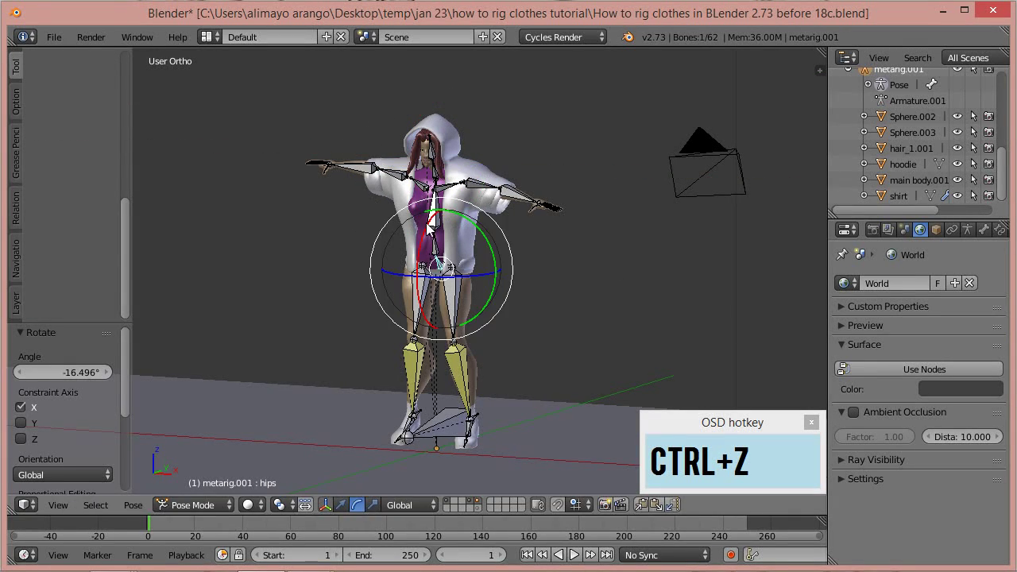
Open the earlier 'before 3b' .blend file with the clothes standing apart from the character.
click(483, 21)
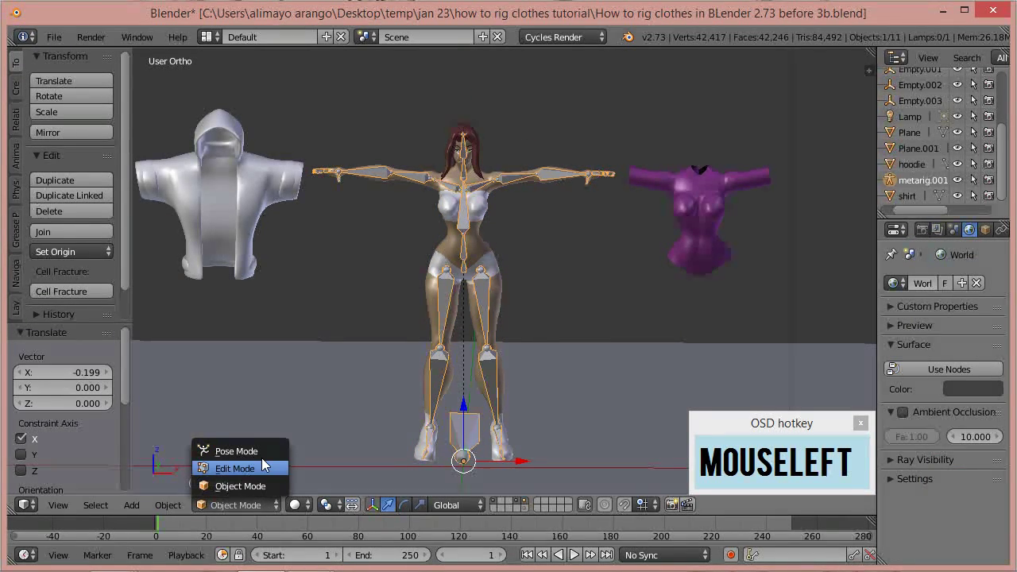
middle_click(595, 316)
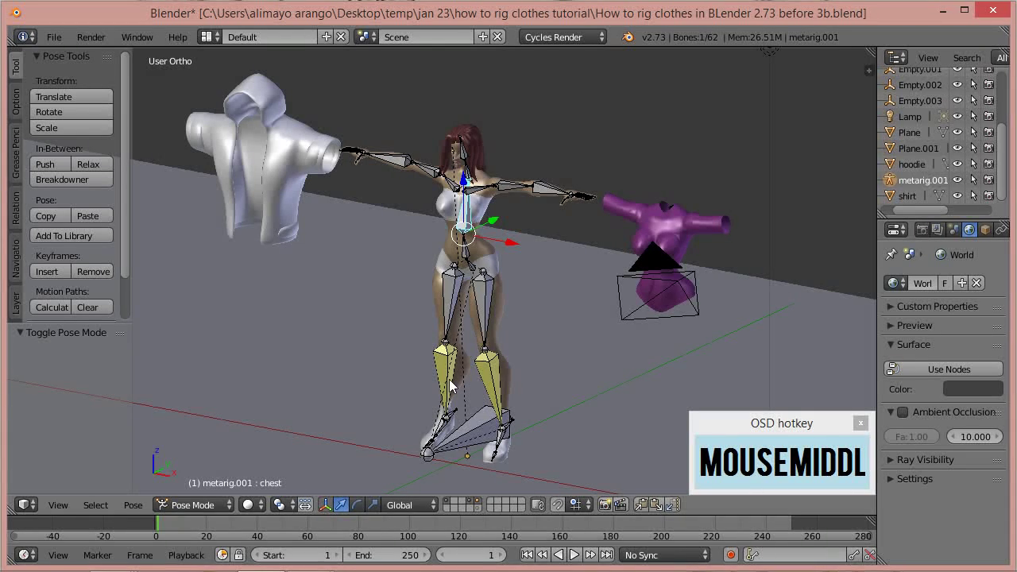
click(357, 511)
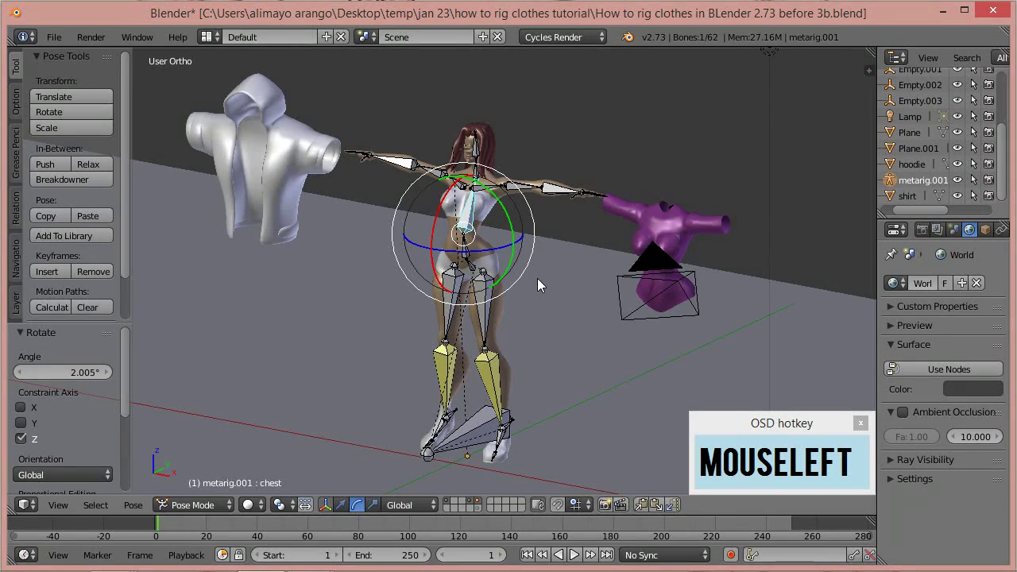
key(alt+g)
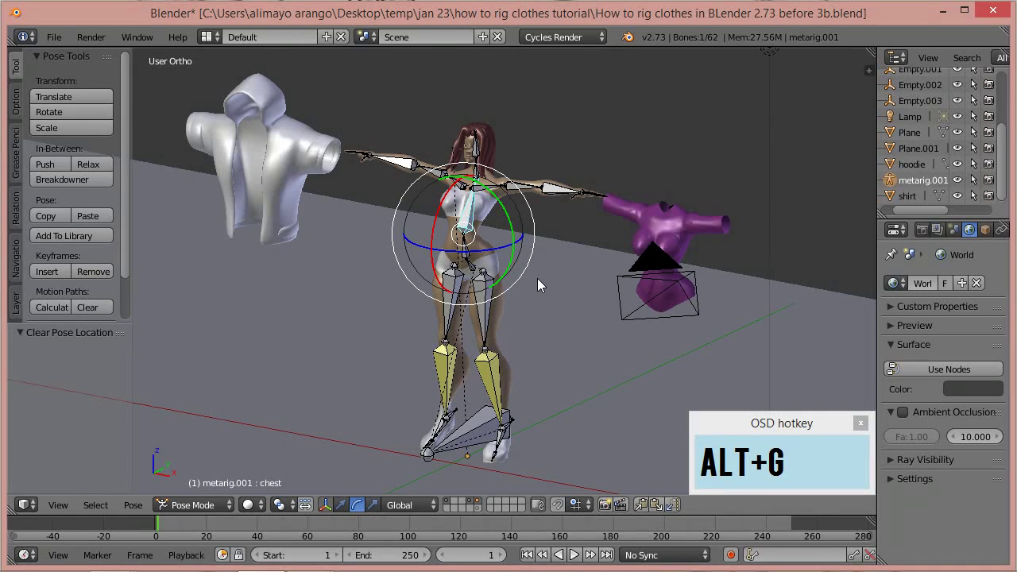
key(r)
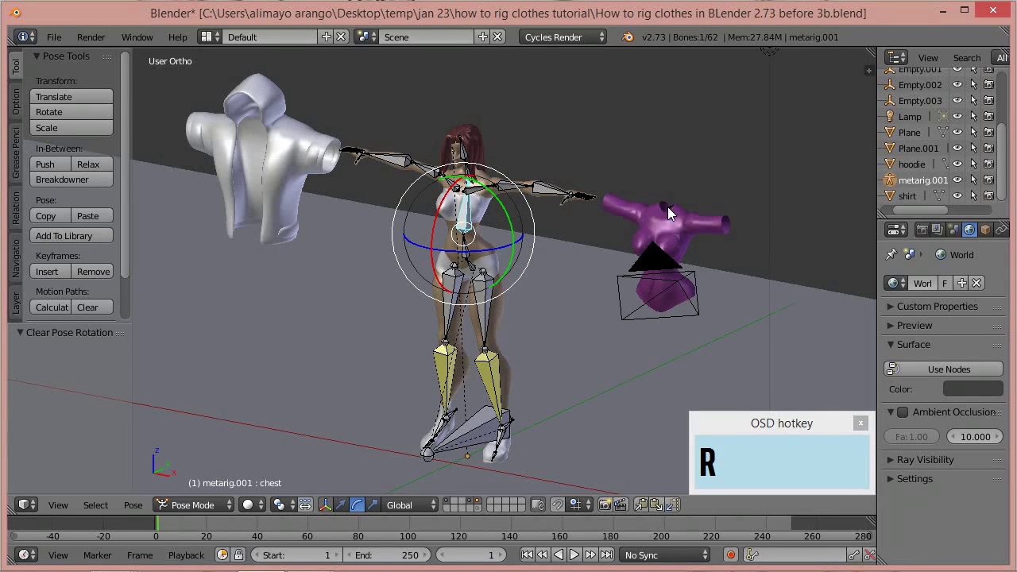
click(214, 509)
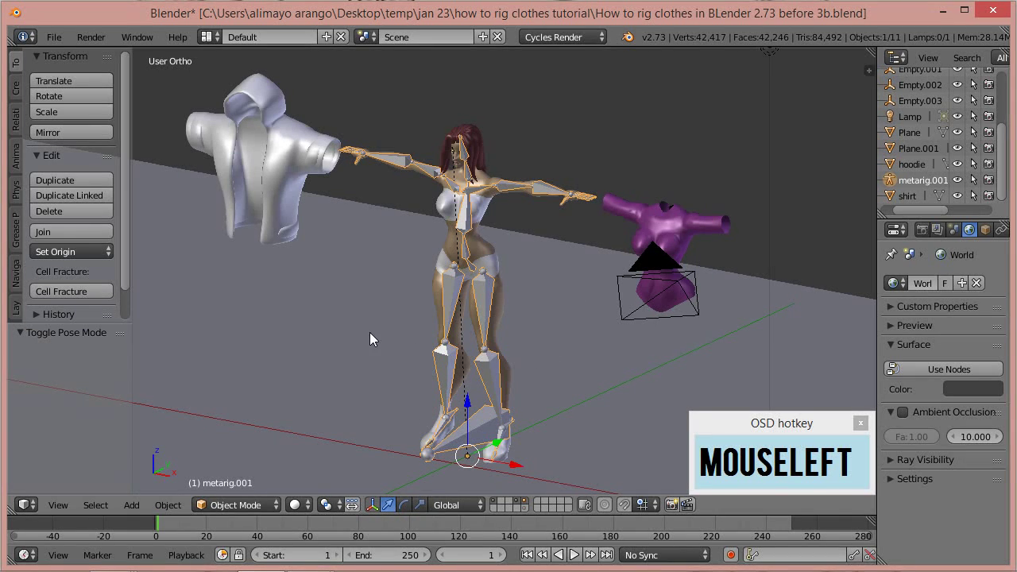
Move the purple shirt along X onto the character's torso.
middle_click(381, 341)
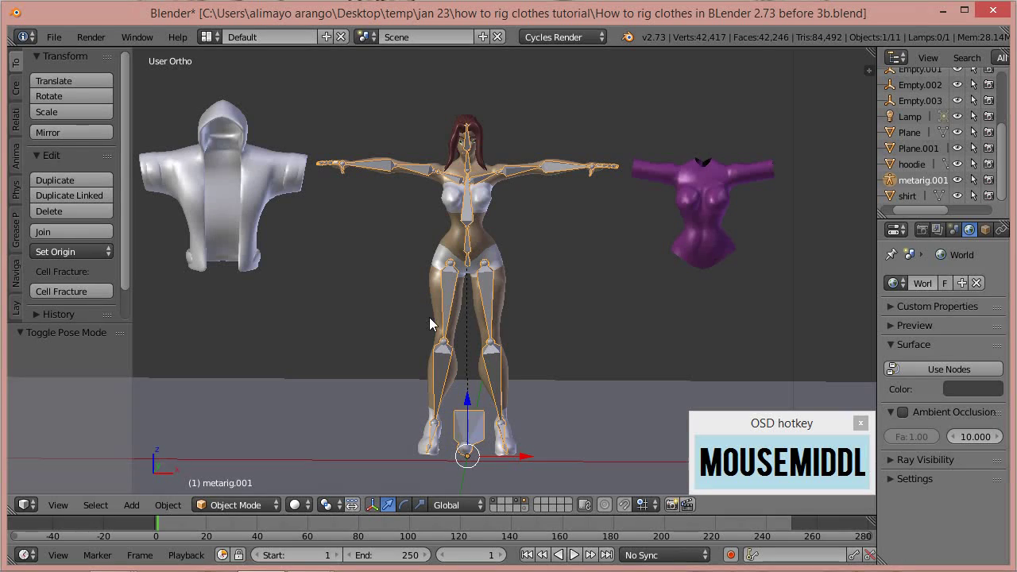
click(707, 199)
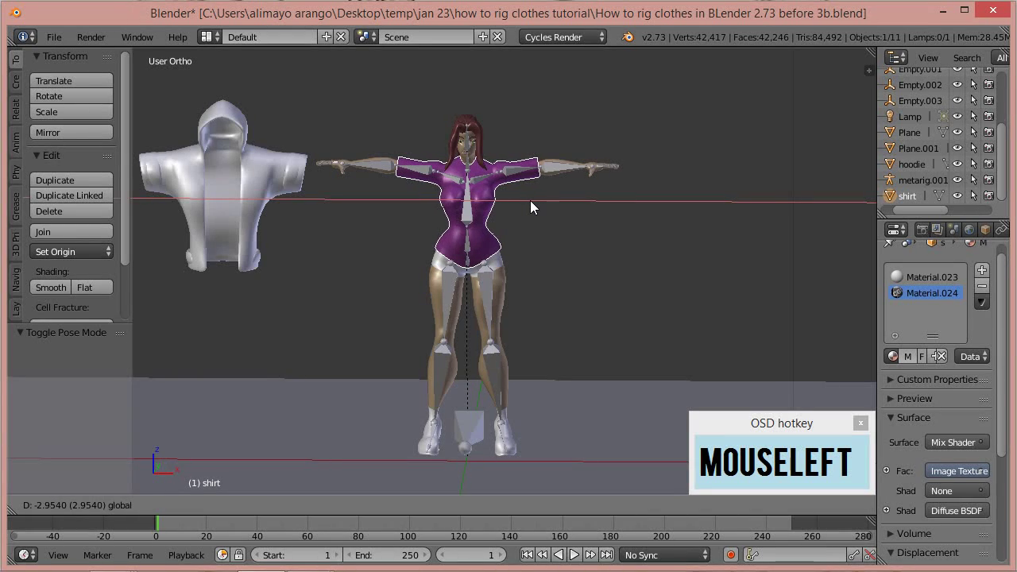
middle_click(618, 255)
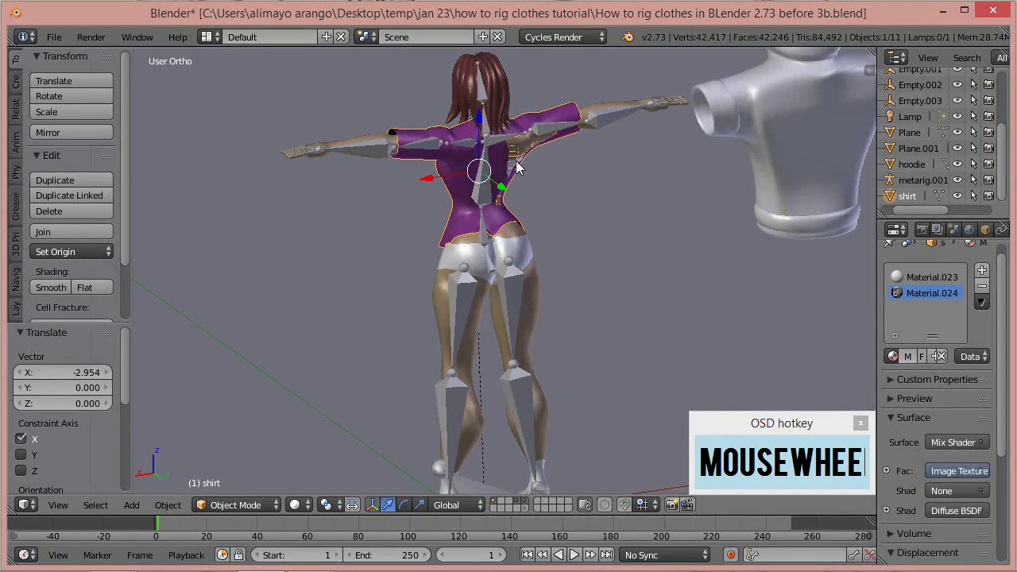
click(501, 193)
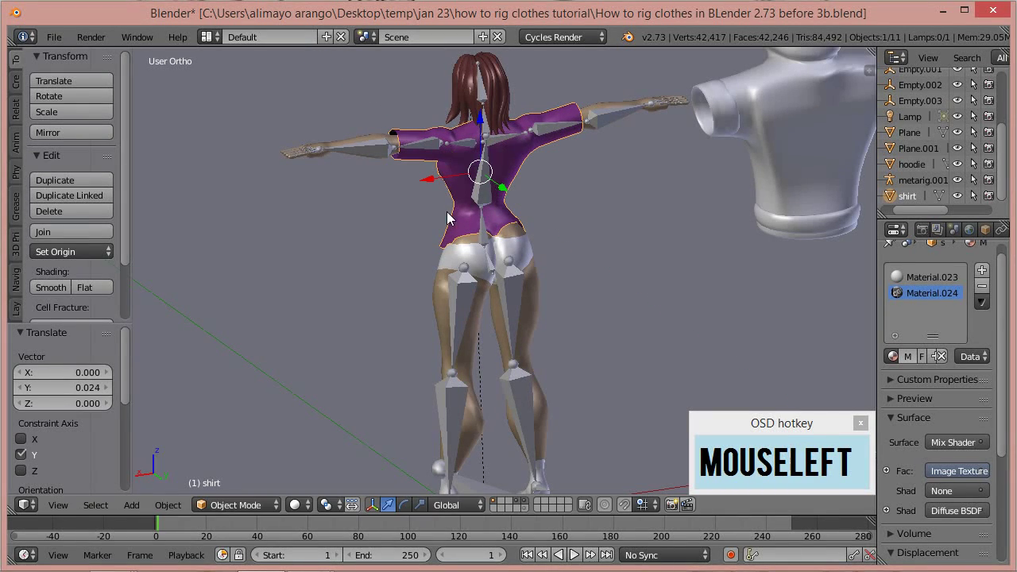
Nudge the shirt along Y to fit the body, then select the character's main body.
middle_click(370, 240)
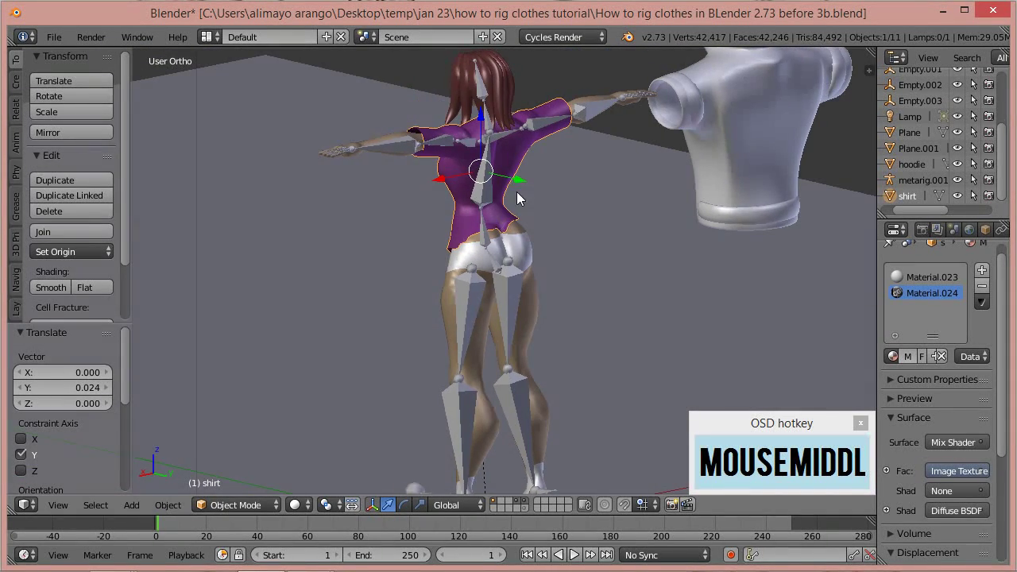
click(529, 185)
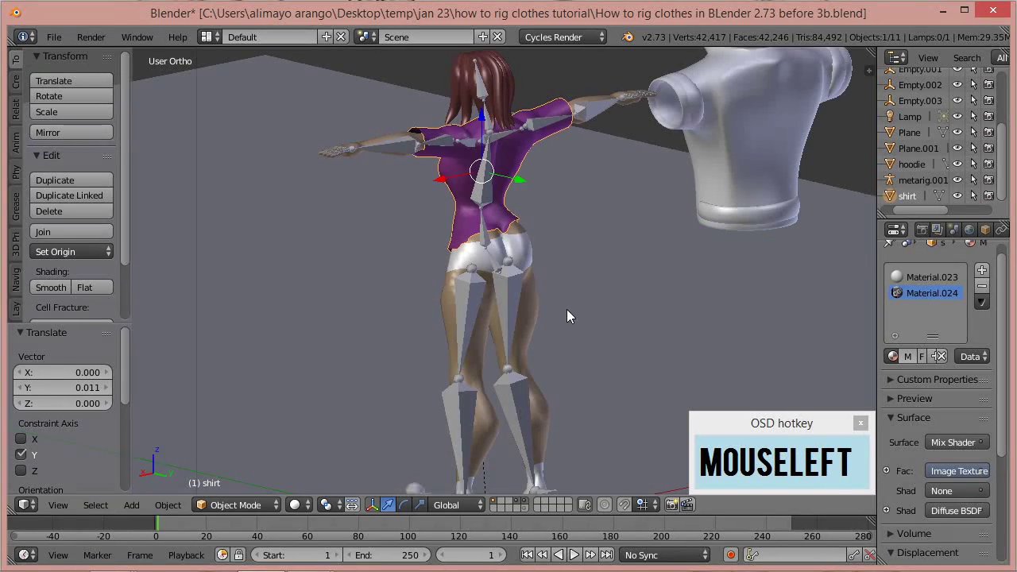
middle_click(448, 302)
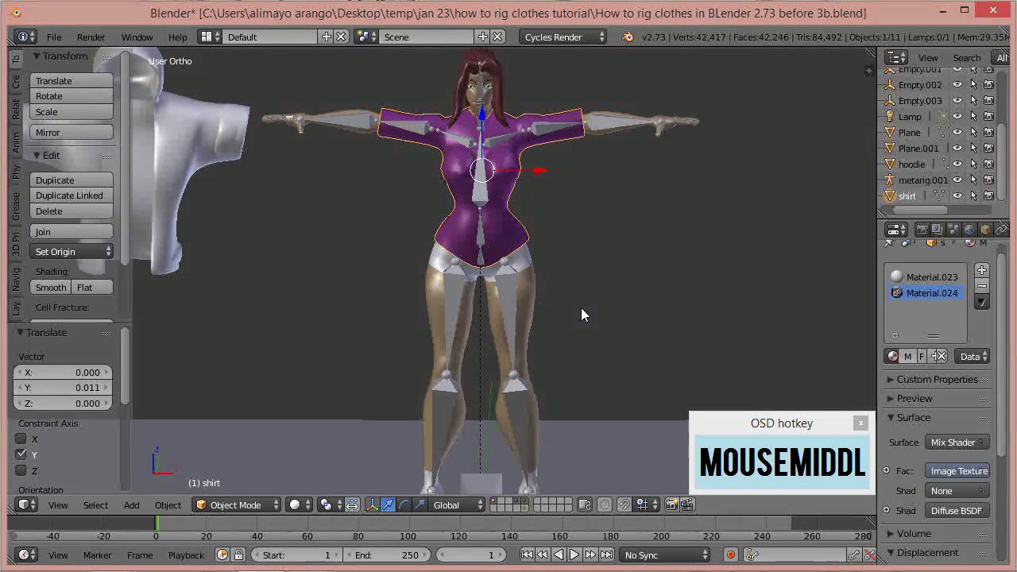
click(396, 21)
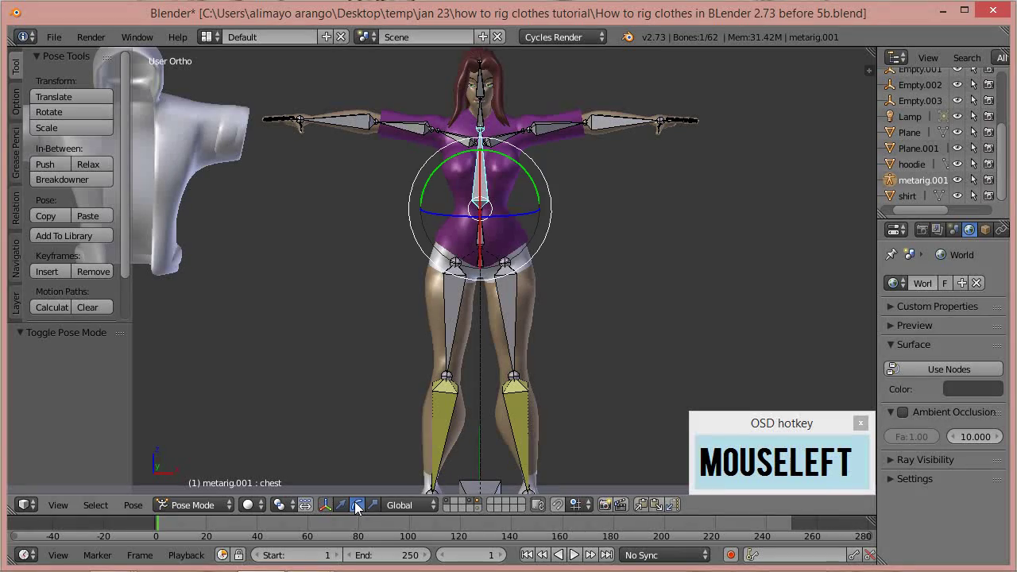
middle_click(689, 281)
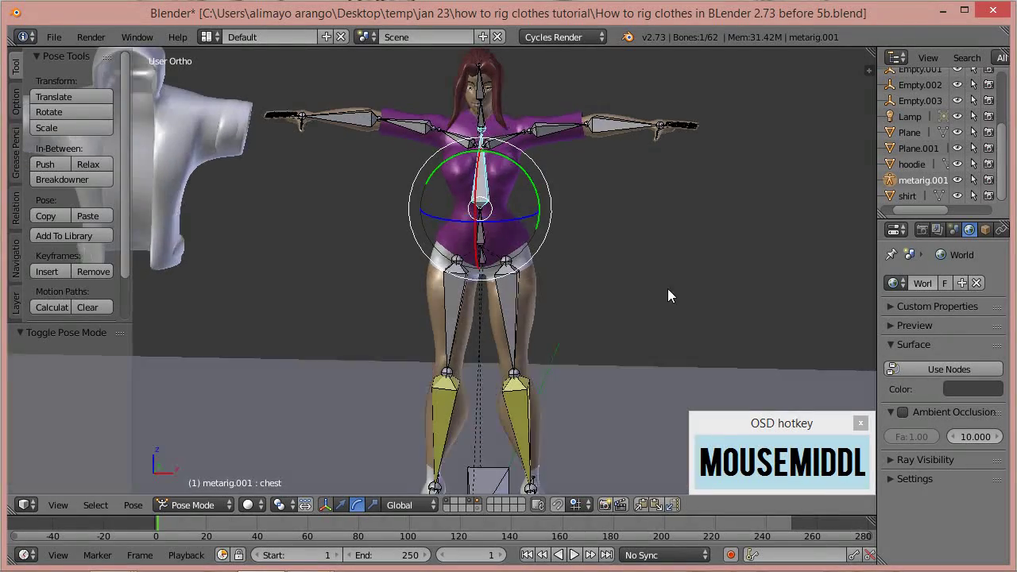
click(471, 165)
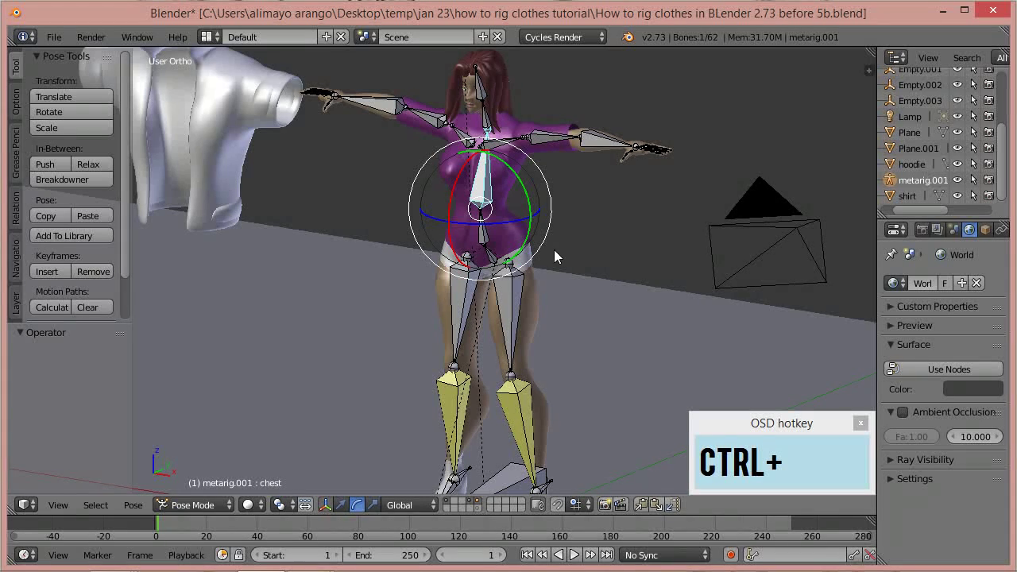
Save the scene as the new 'before 8b.blend' version of the clothes-rigging file.
click(746, 10)
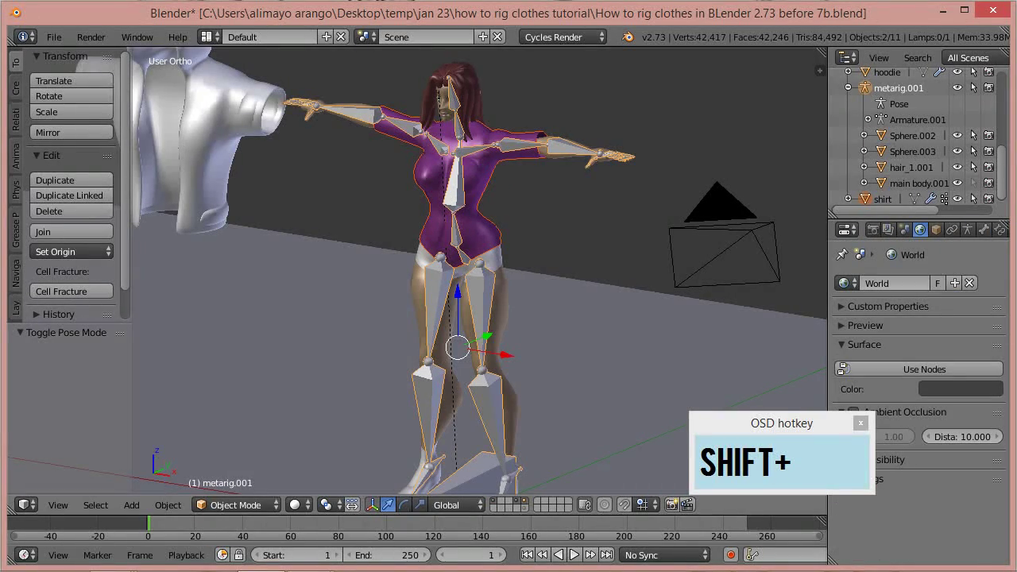
Parent main body.001 to metarig.001 with Armature Deform > With Empty Groups.
click(934, 196)
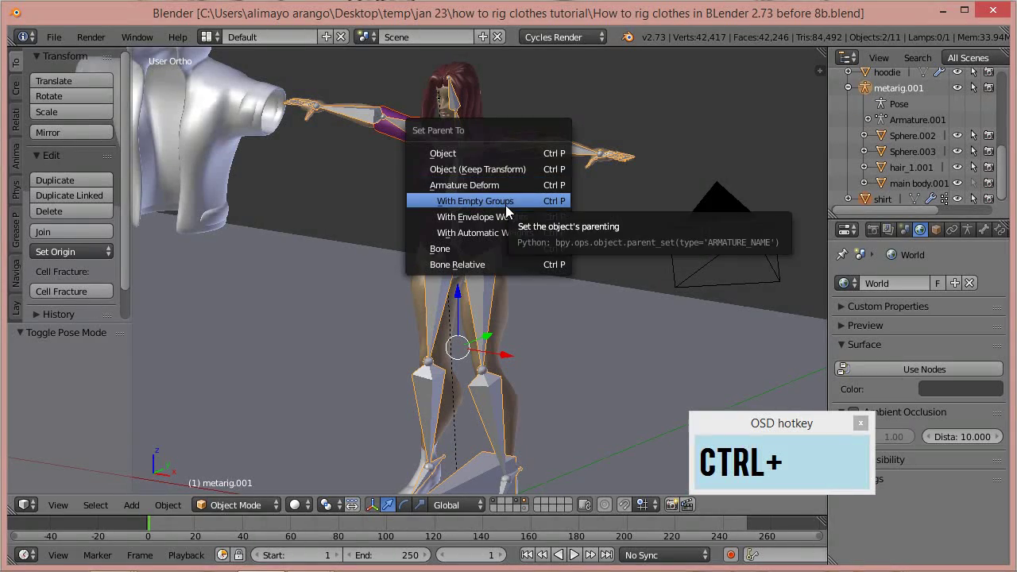
Parent the shirt to the metarig and ready the chest bone's rotate manipulator in Pose Mode.
click(511, 211)
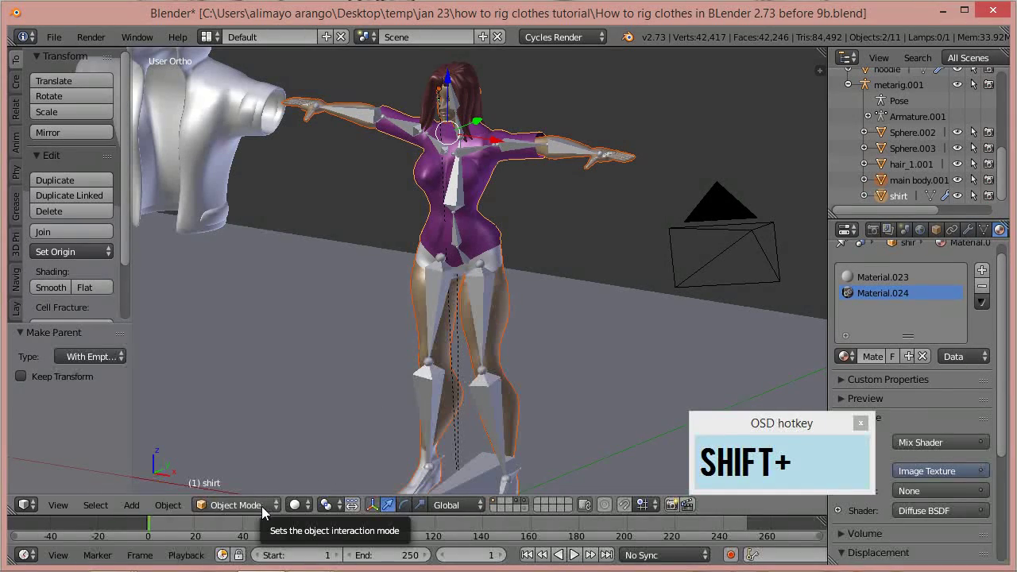
Clear the chest bone's pose rotation with Alt+R and move the hoodie along X onto the character.
click(272, 516)
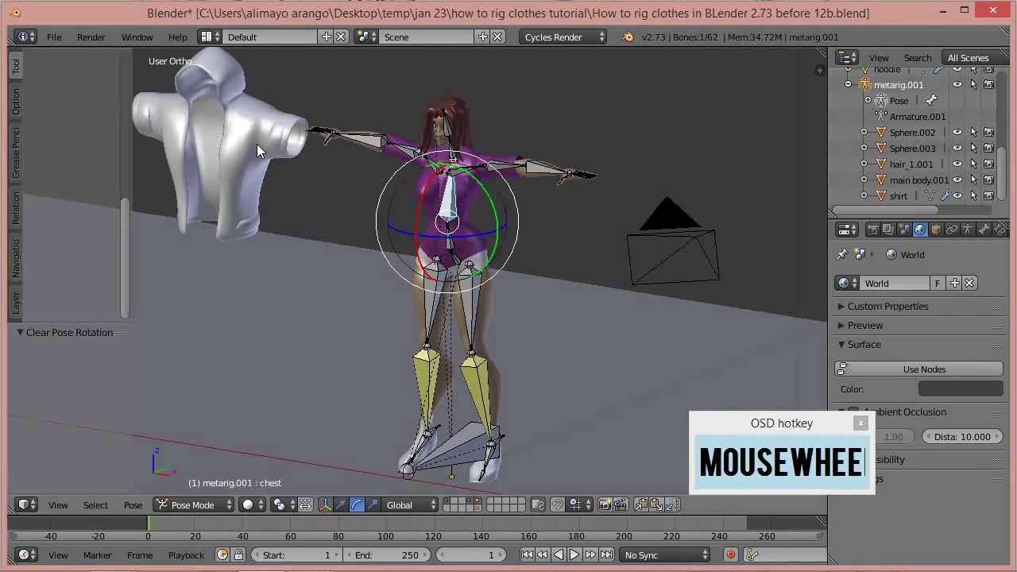
Put the metarig back in Pose Mode around the hooded character and save as 'before 13b.blend'.
click(256, 152)
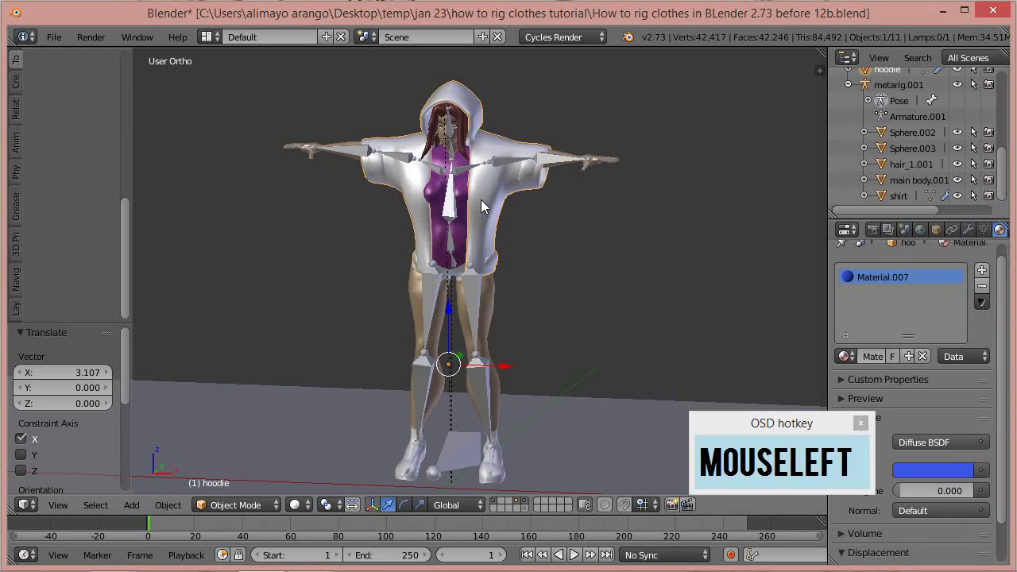
middle_click(582, 294)
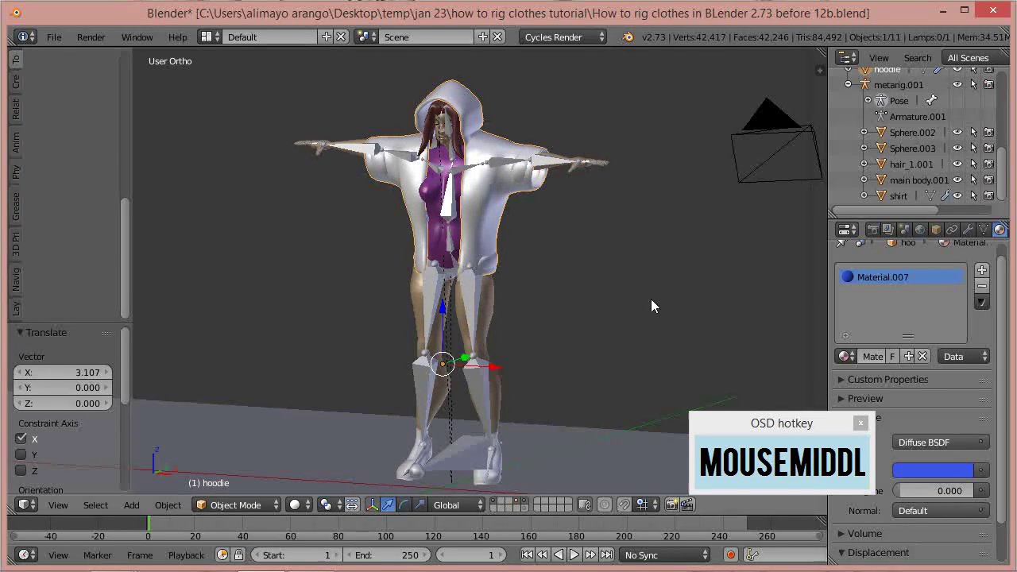
click(672, 24)
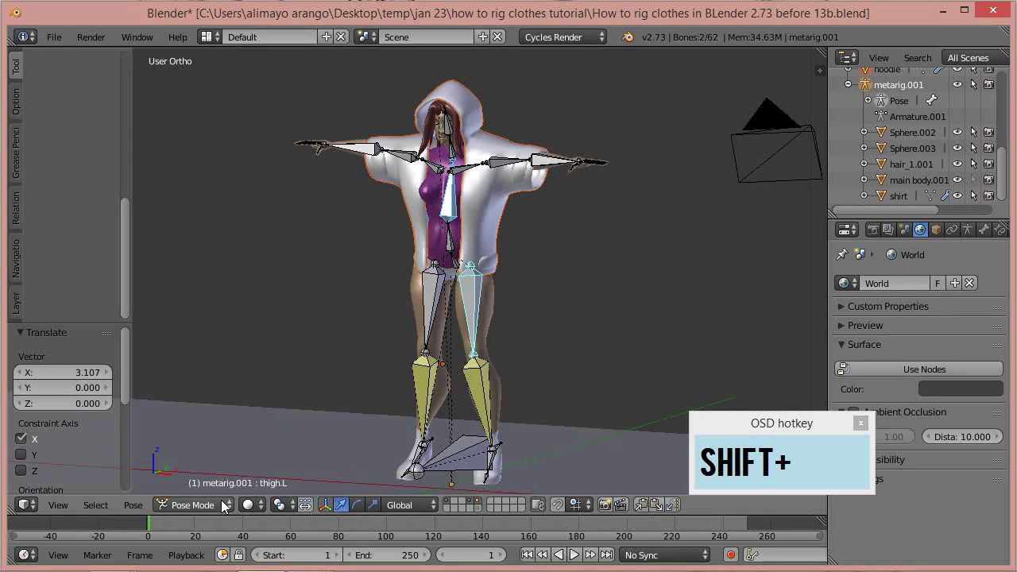
Parent the hoodie to the metarig with Armature Deform > With Empty Groups from Object Mode.
click(226, 512)
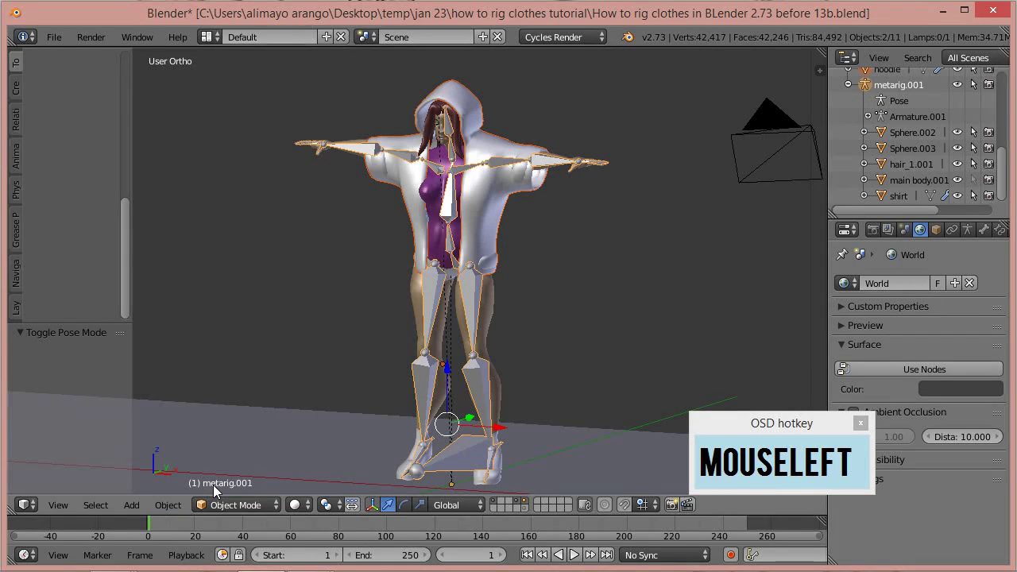
key(a)
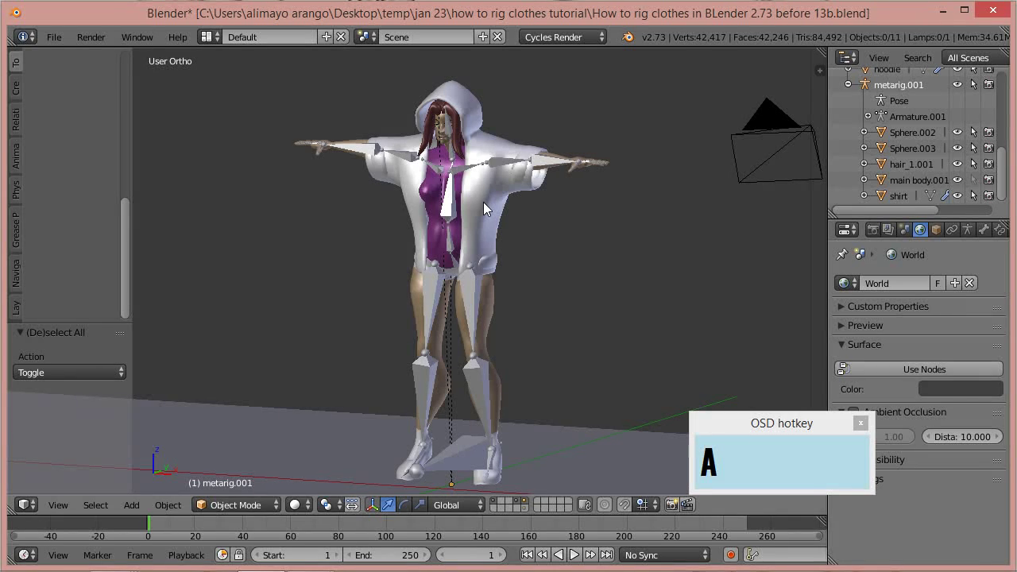
click(488, 208)
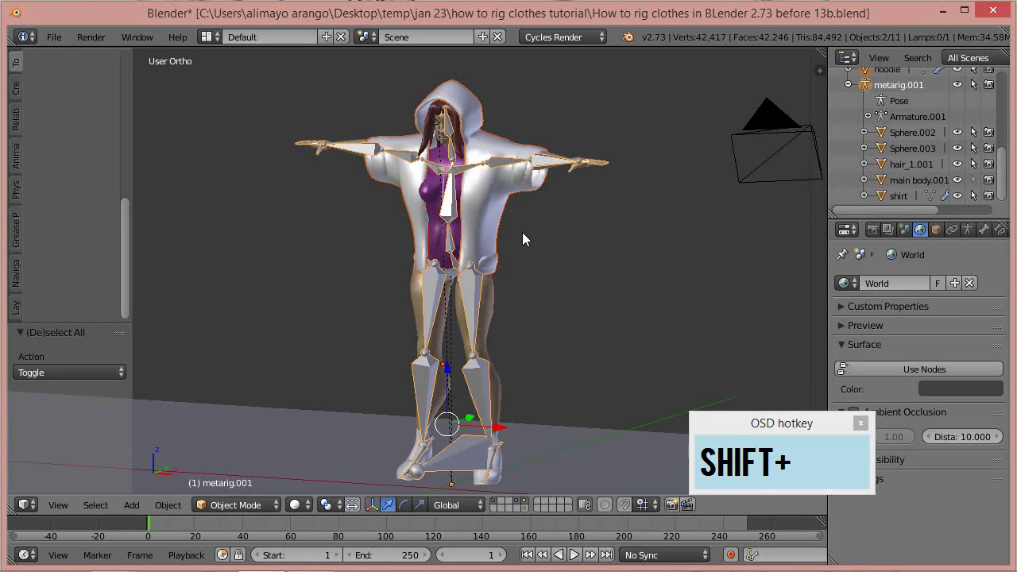
key(ctrl+p)
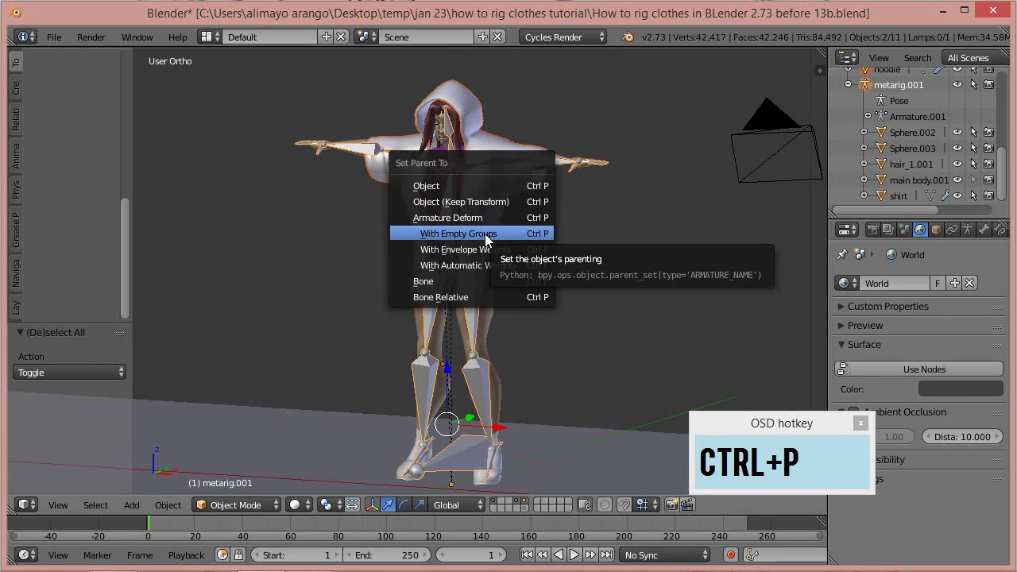
click(494, 238)
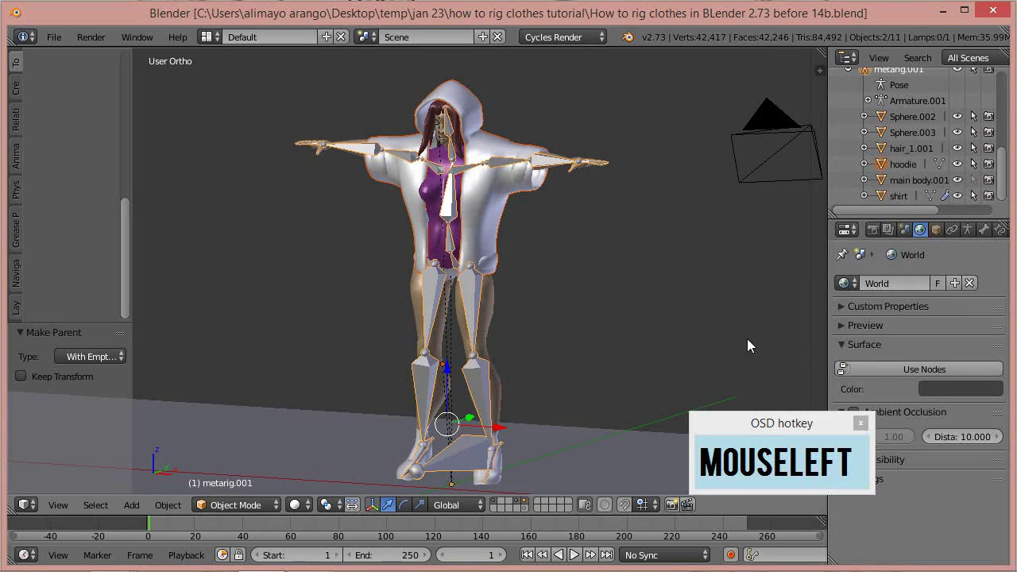
Deselect everything and select the hoodie for weight-paint adjustment before saving as 'before 15c'.
key(a)
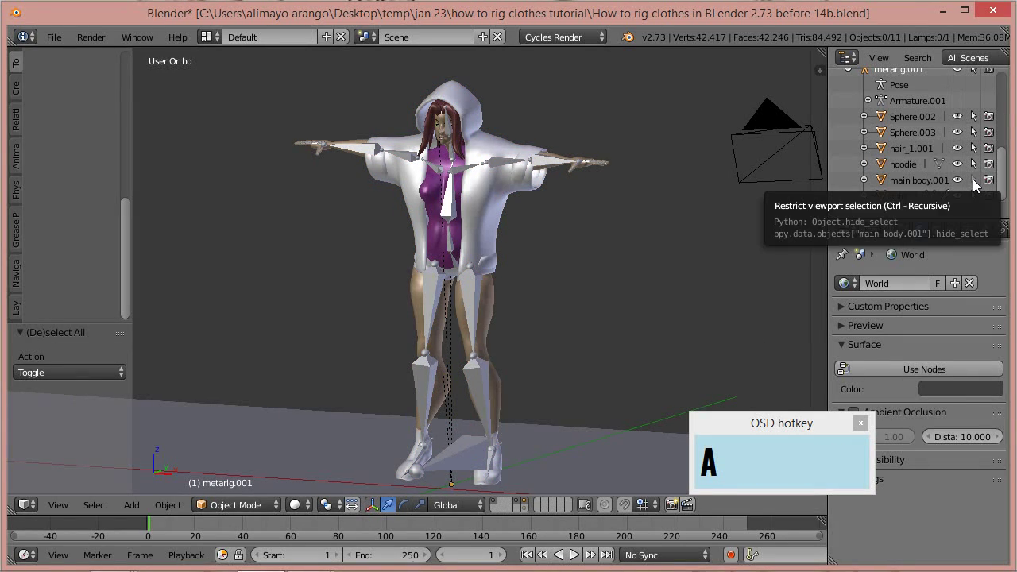
click(976, 187)
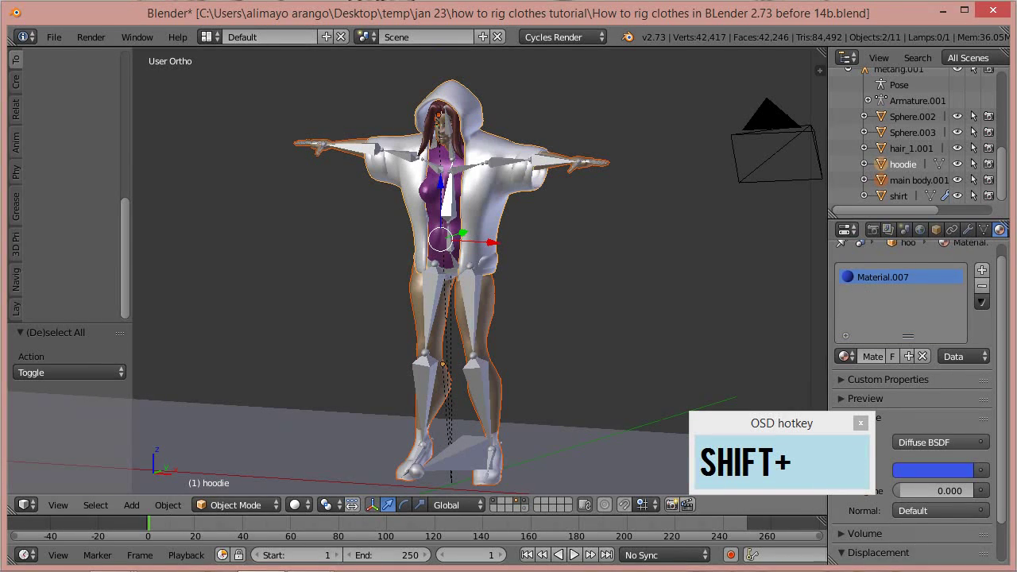
Rotate the metarig's chest bone -3.81° about Z with the hoodie following.
click(422, 18)
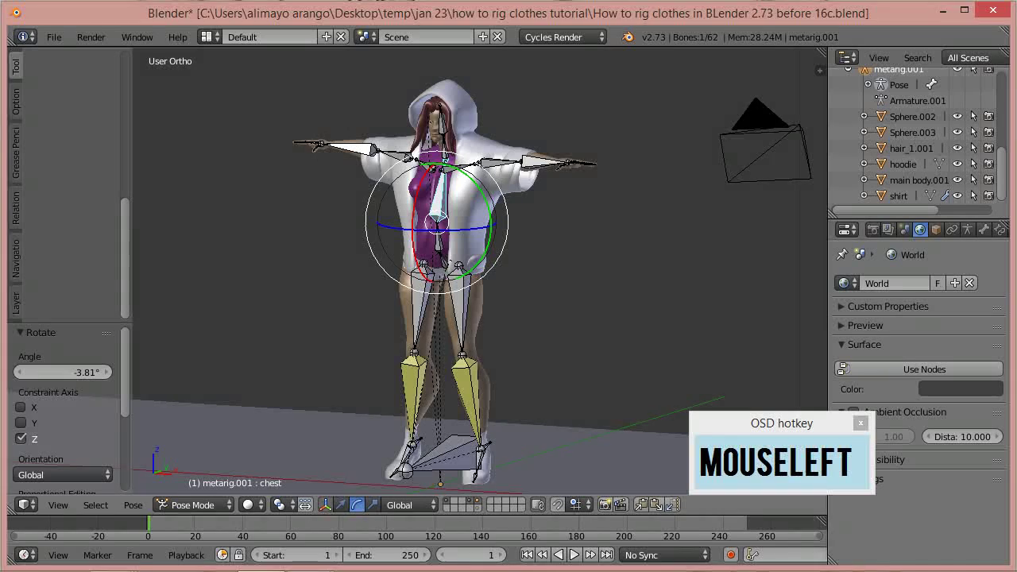
Save the posed scene as a new file with the incremented 18c version name.
text(17)
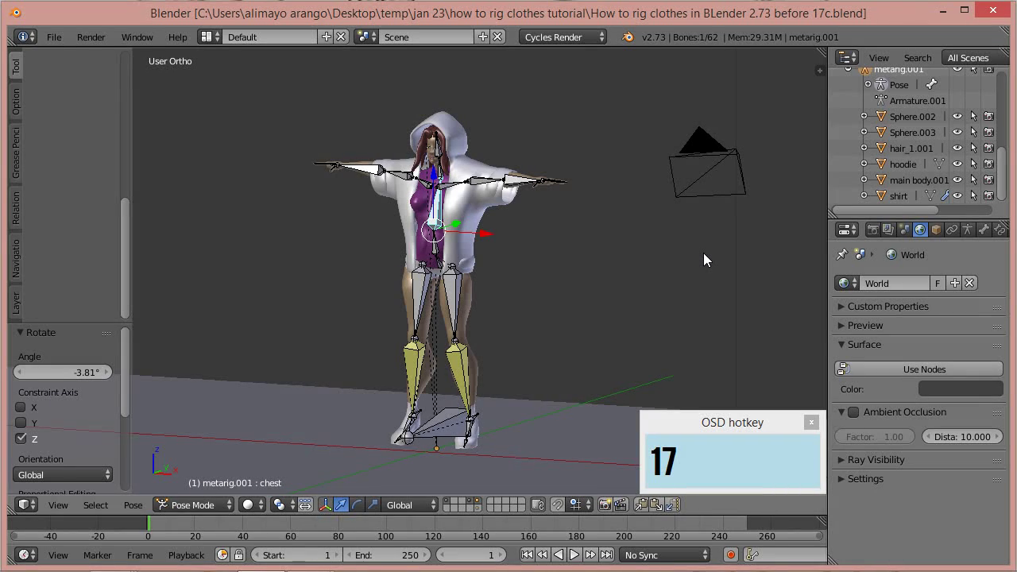
text(17)
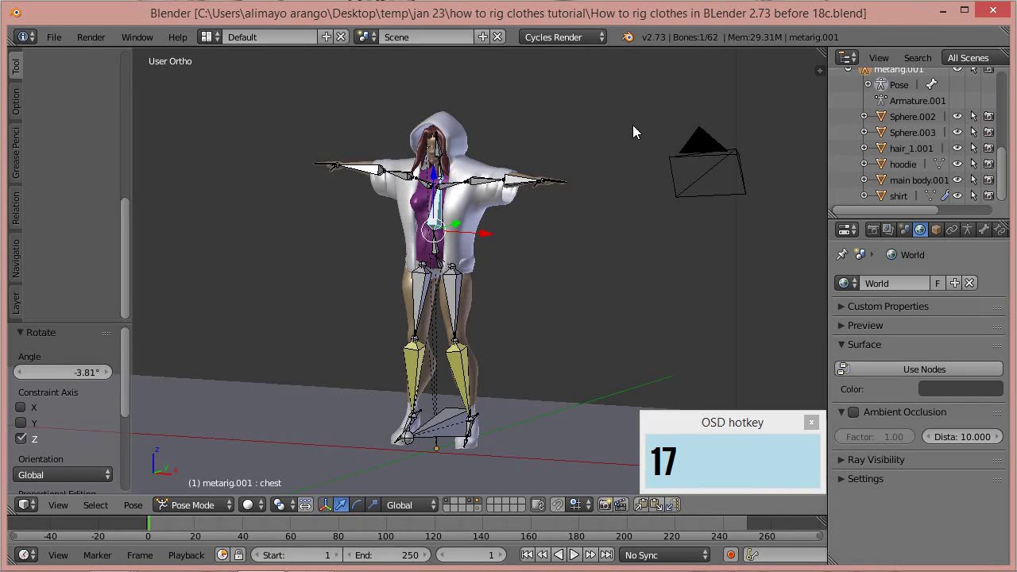
text(17)
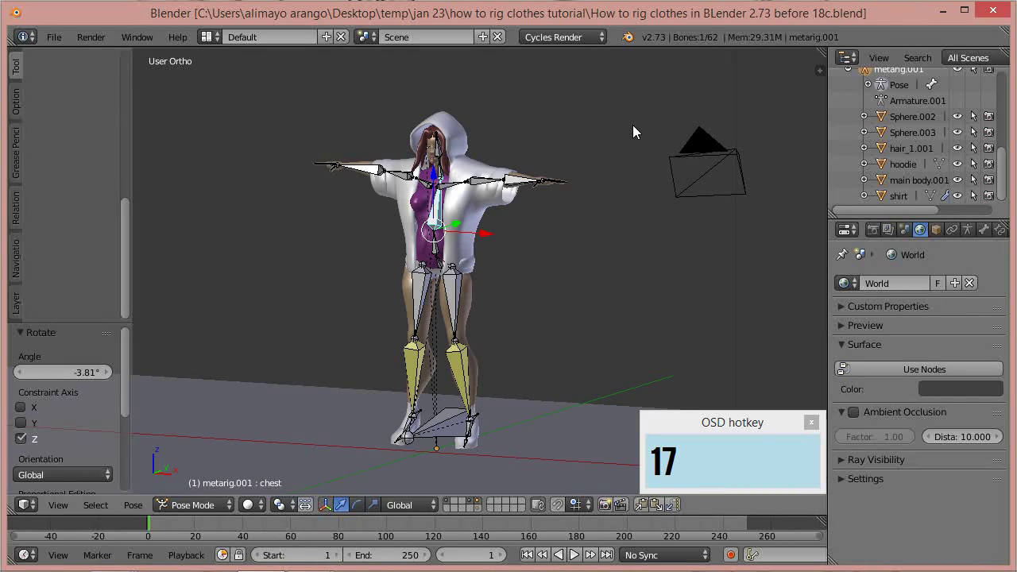